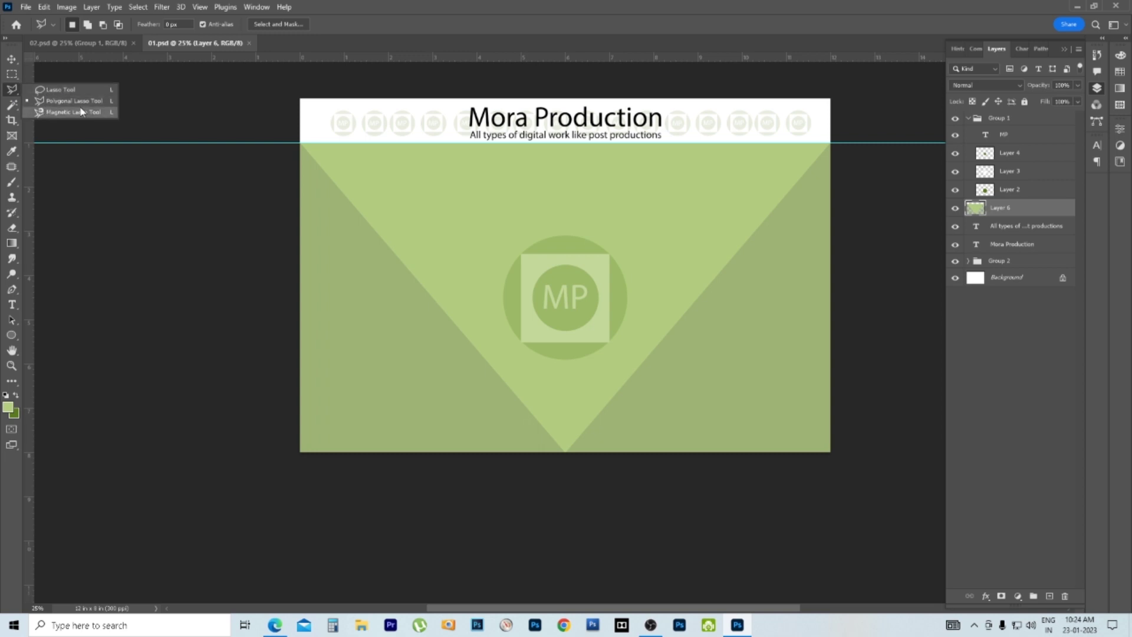
Step: Merge Group 1's MP, Layer 4, Layer 3 and Layer 2 into a single MP layer
{"action": "left_click", "coordinate": [975, 121]}
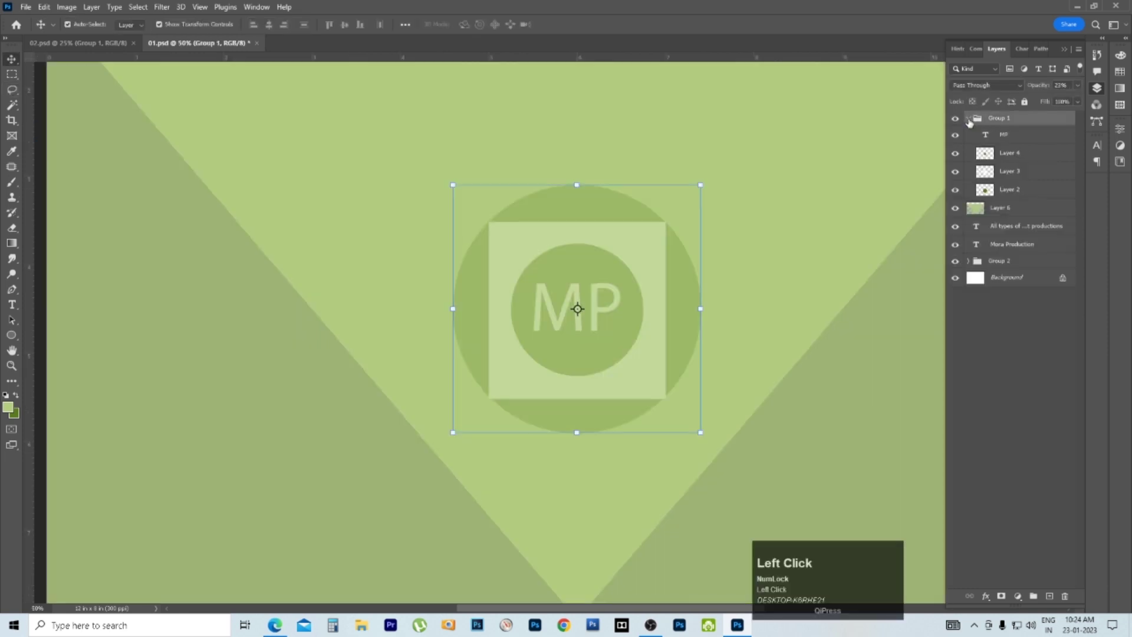
{"action": "left_click", "coordinate": [1022, 198]}
{"action": "key", "text": "ctrl+e"}
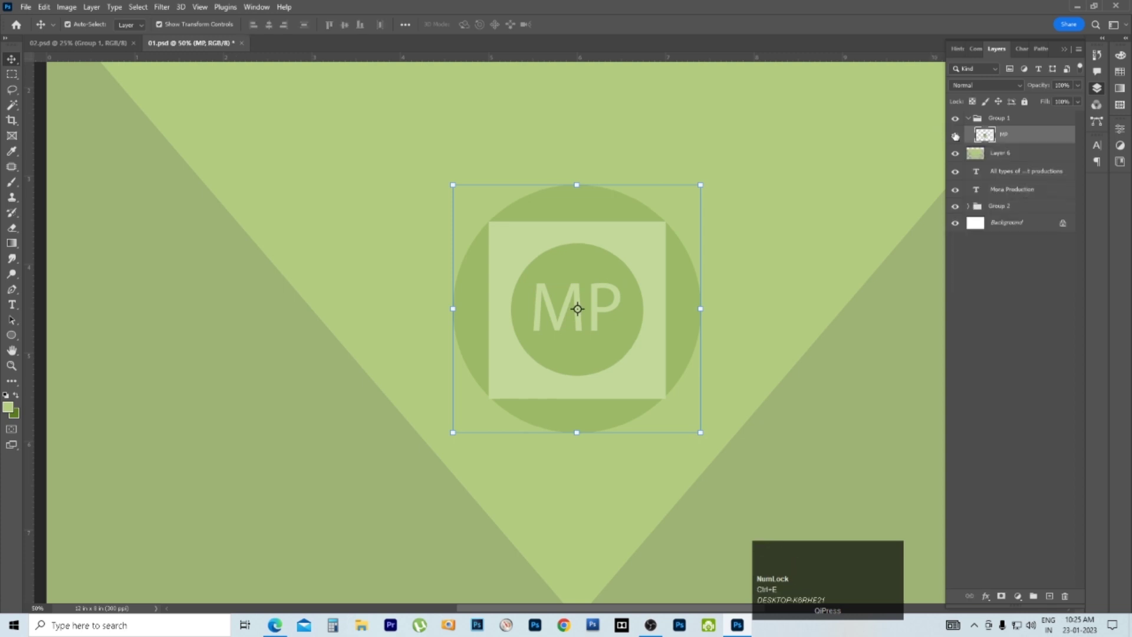
{"action": "left_click", "coordinate": [964, 139]}
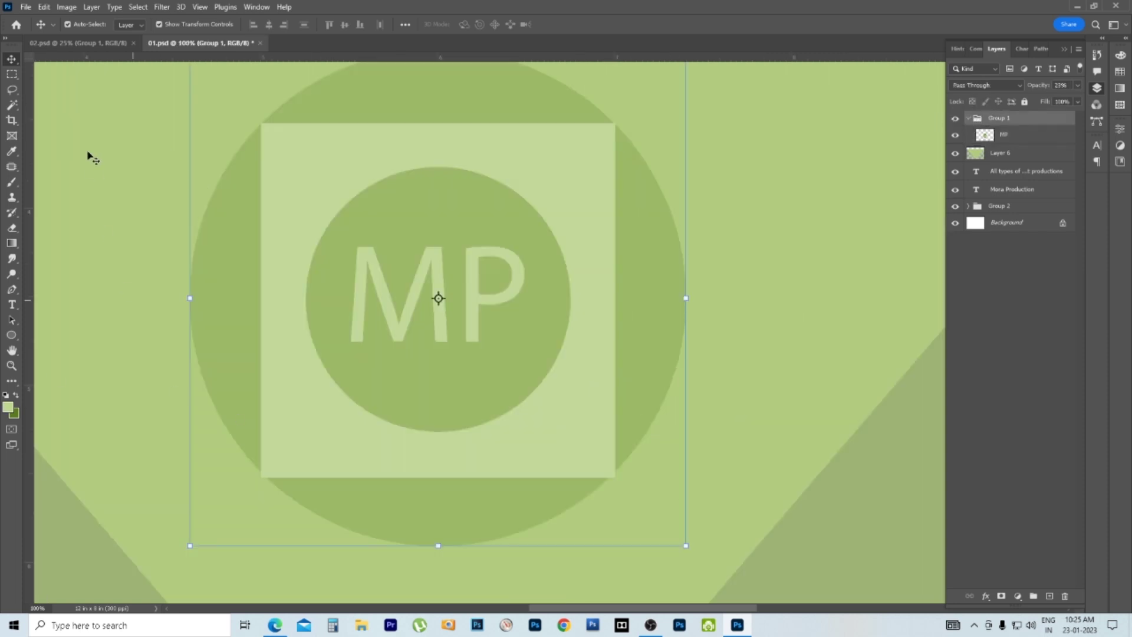
Step: Set Group 1 to 100% opacity and clear the inner green circle and MP lettering to white
{"action": "left_click_drag", "start_coordinate": [981, 204], "coordinate": [980, 204]}
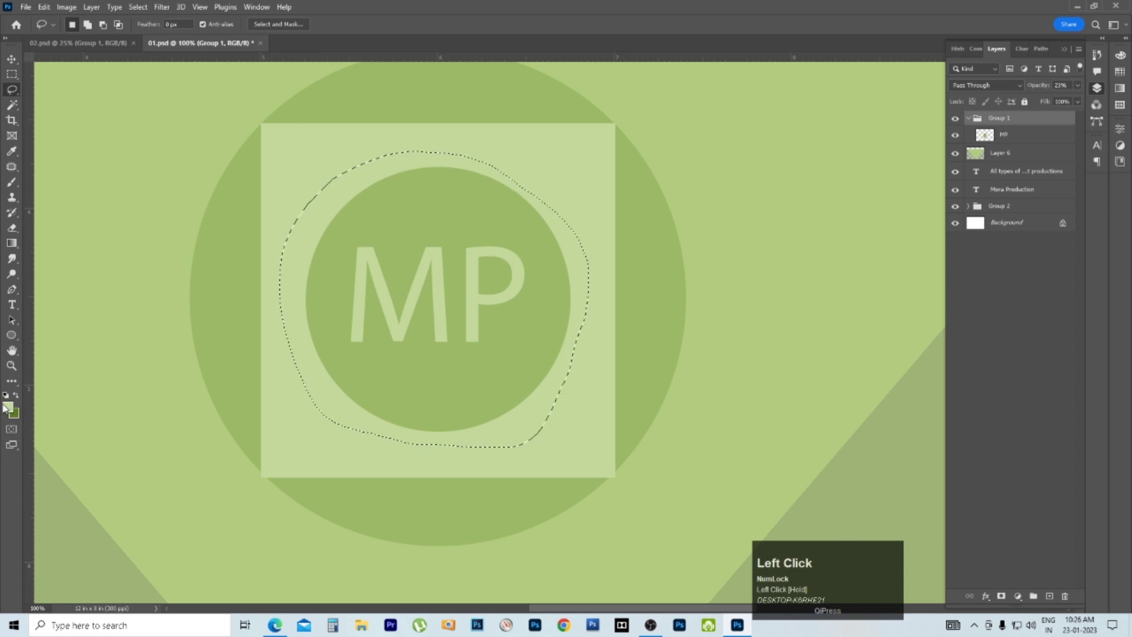
{"action": "key", "text": "ctrl+alt+z"}
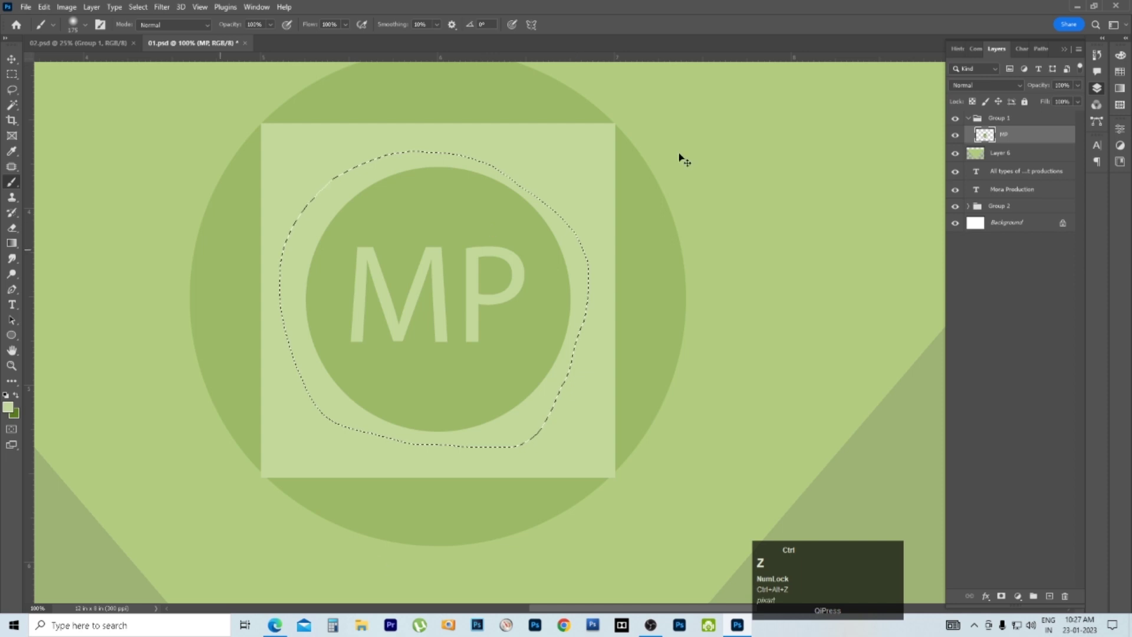
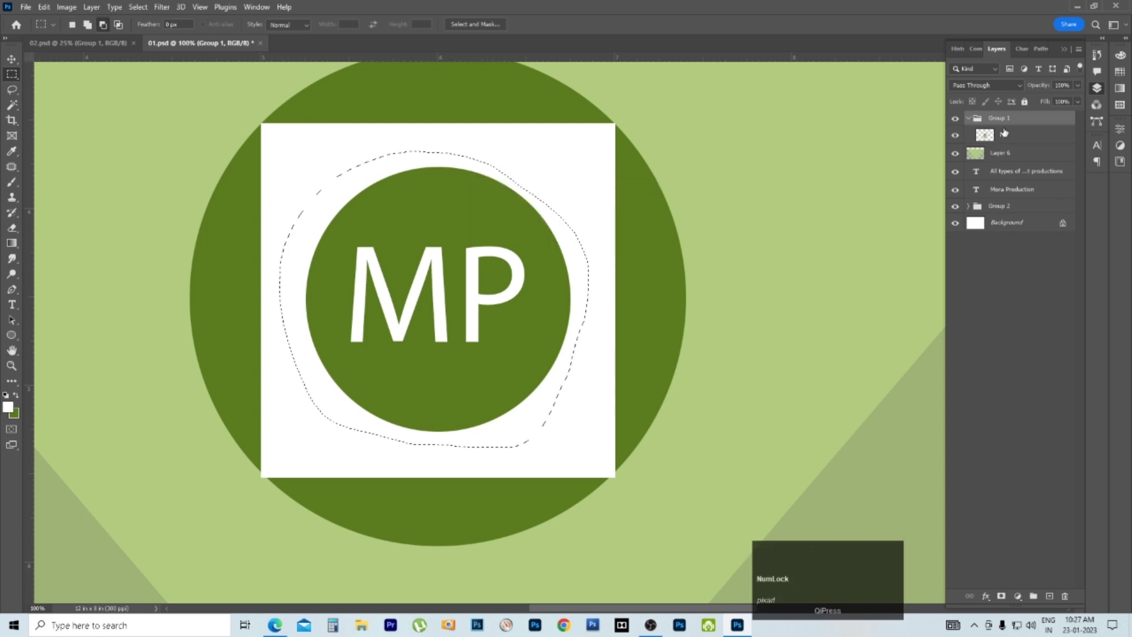
{"action": "left_click", "coordinate": [1017, 138]}
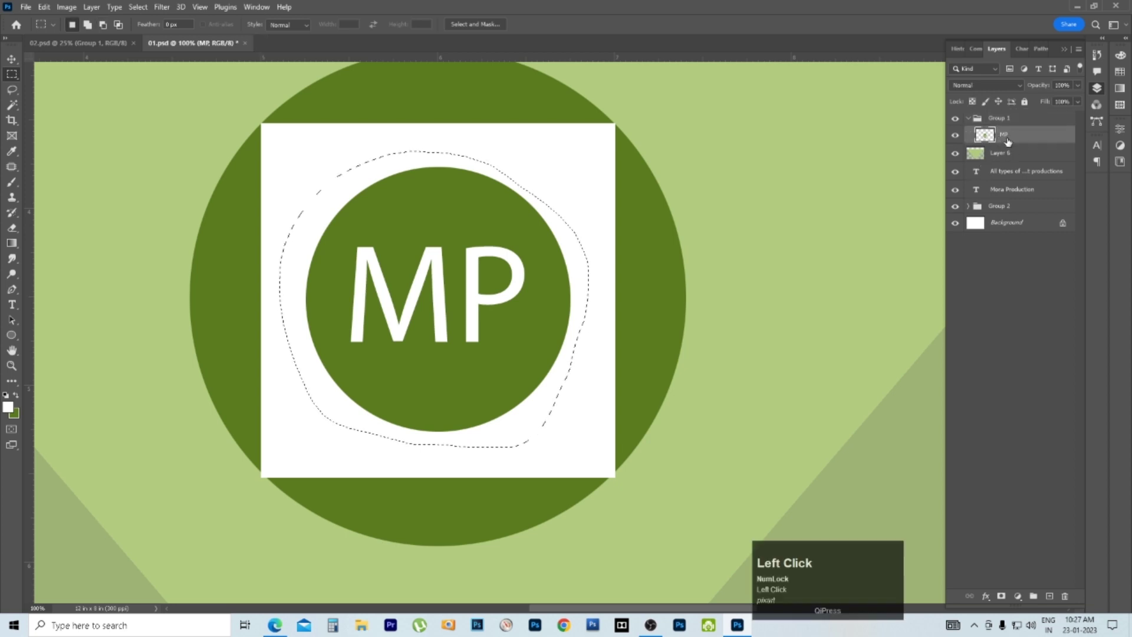
{"action": "left_click", "coordinate": [1012, 141]}
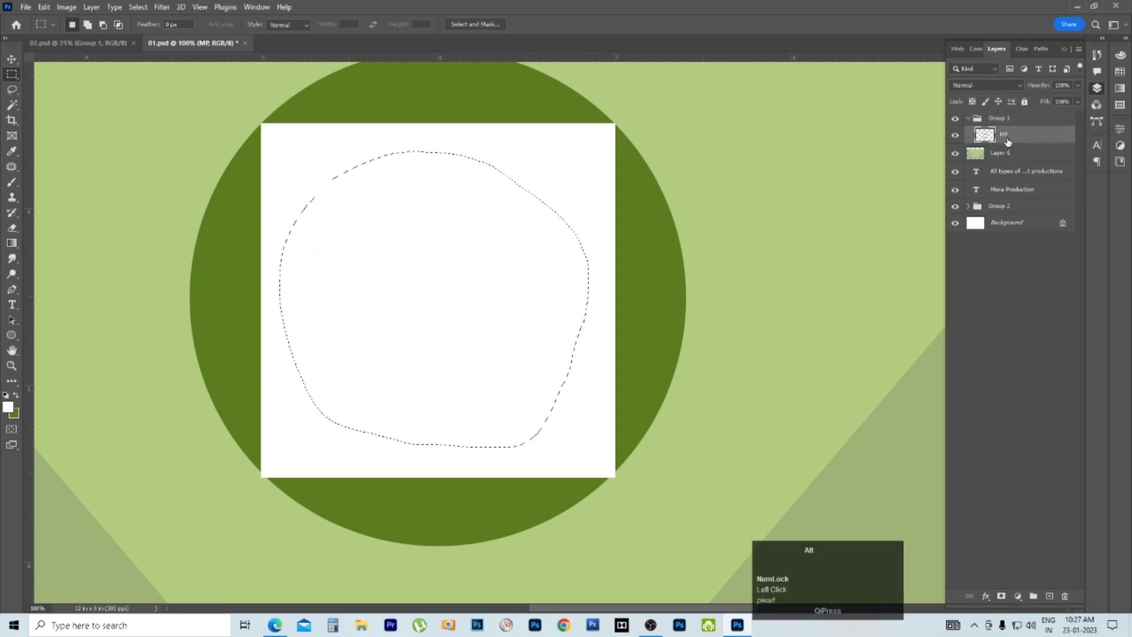
{"action": "key", "text": "ctrl+d"}
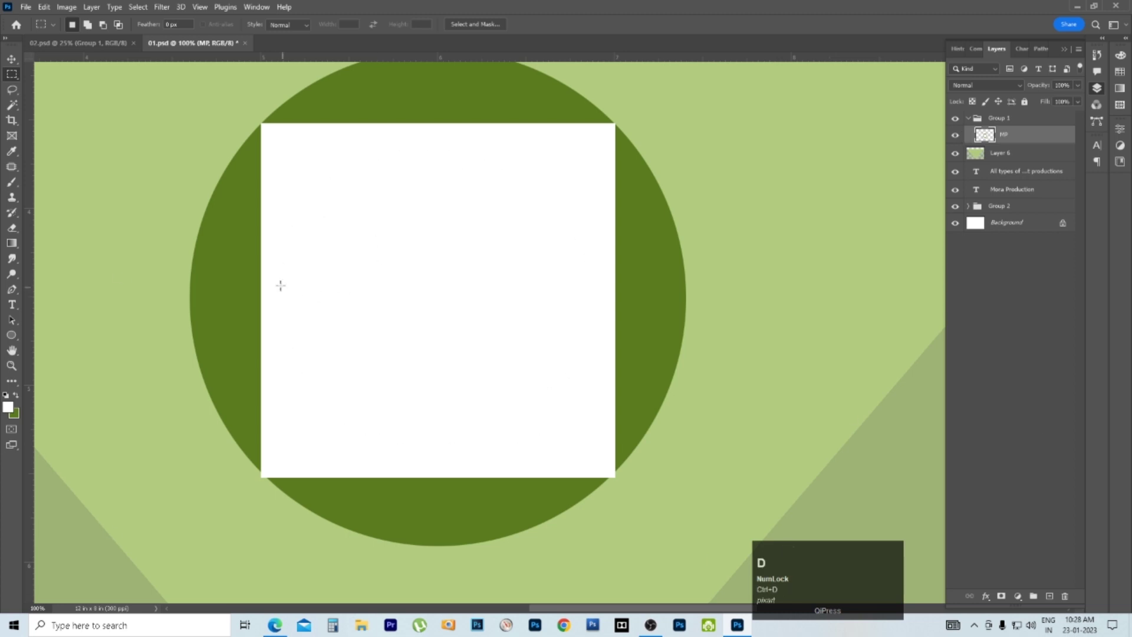
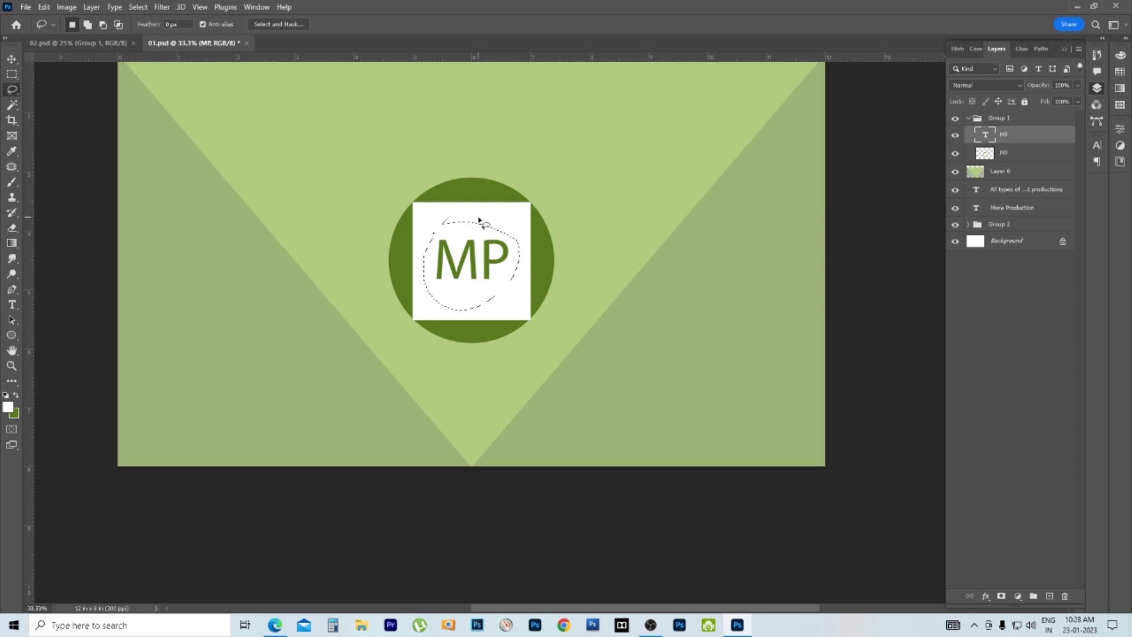
Step: Bring back the green MP type layer above the merged layer in Group 1
{"action": "key", "text": "ctrl+Num_Lock"}
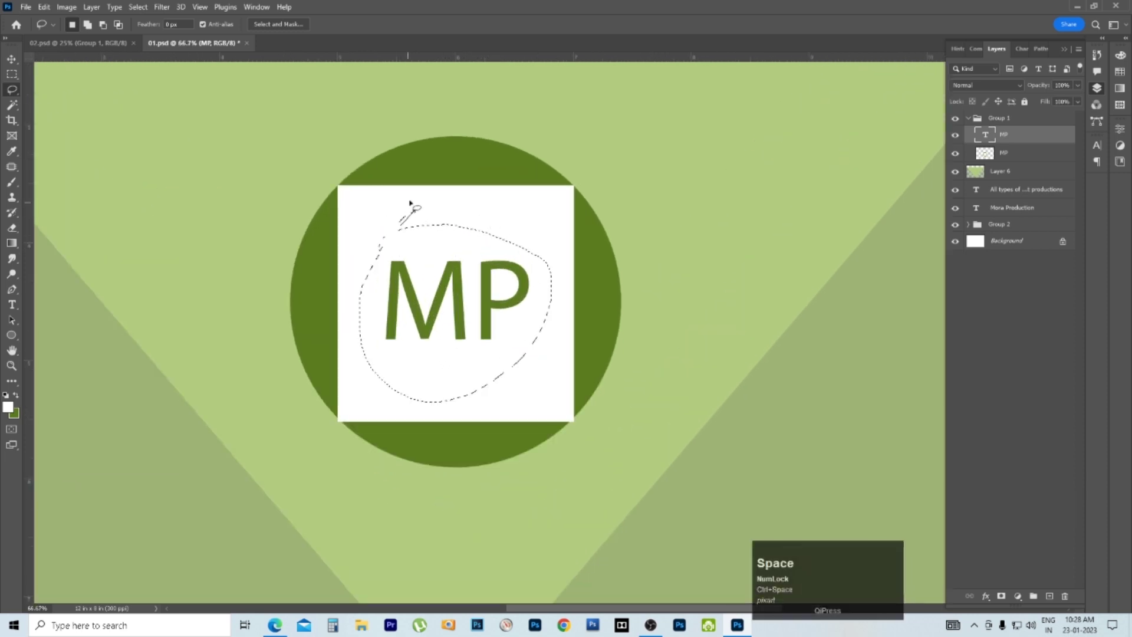
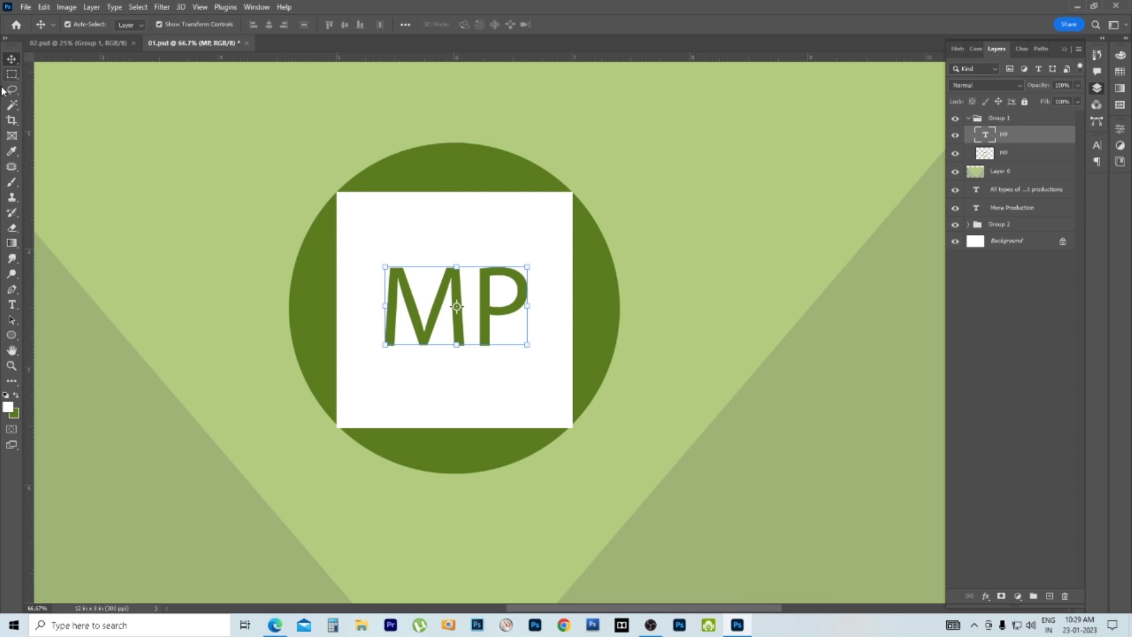
{"action": "key", "text": "v"}
Step: Trace the white square's four corners with the Polygonal Lasso and close the selection
{"action": "right_click", "coordinate": [981, 222]}
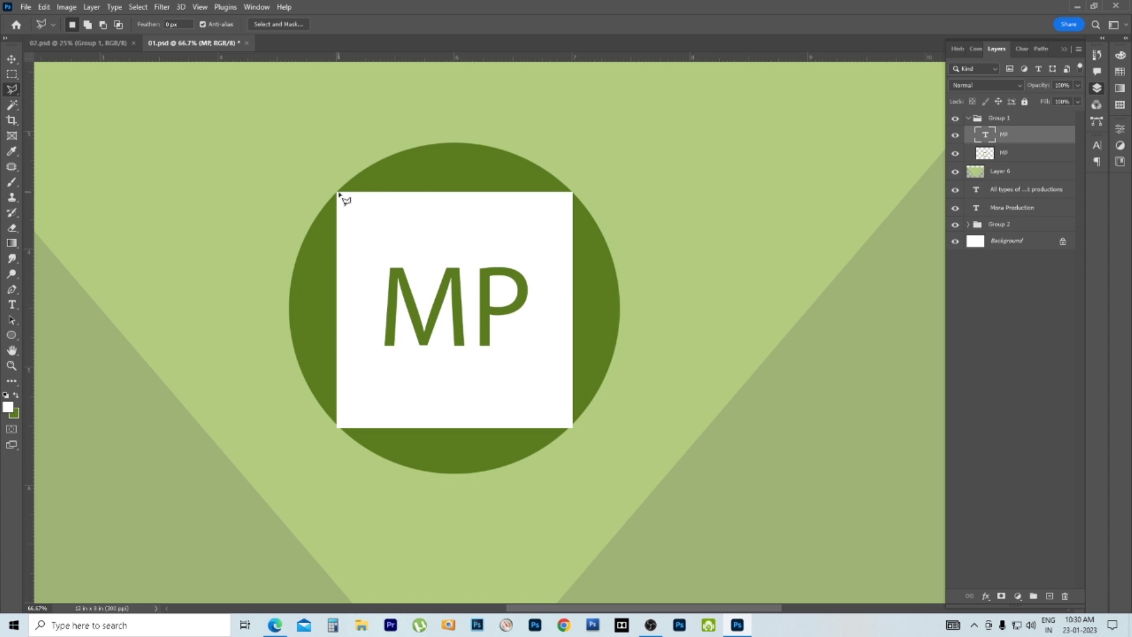
{"action": "left_click", "coordinate": [981, 222]}
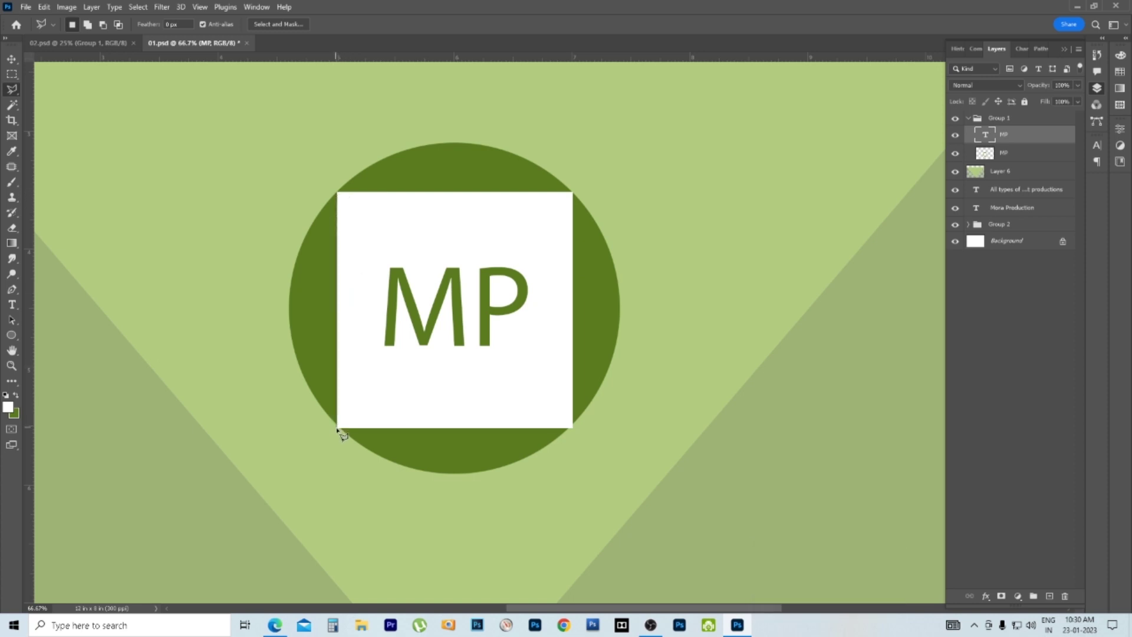
{"action": "left_click", "coordinate": [981, 222]}
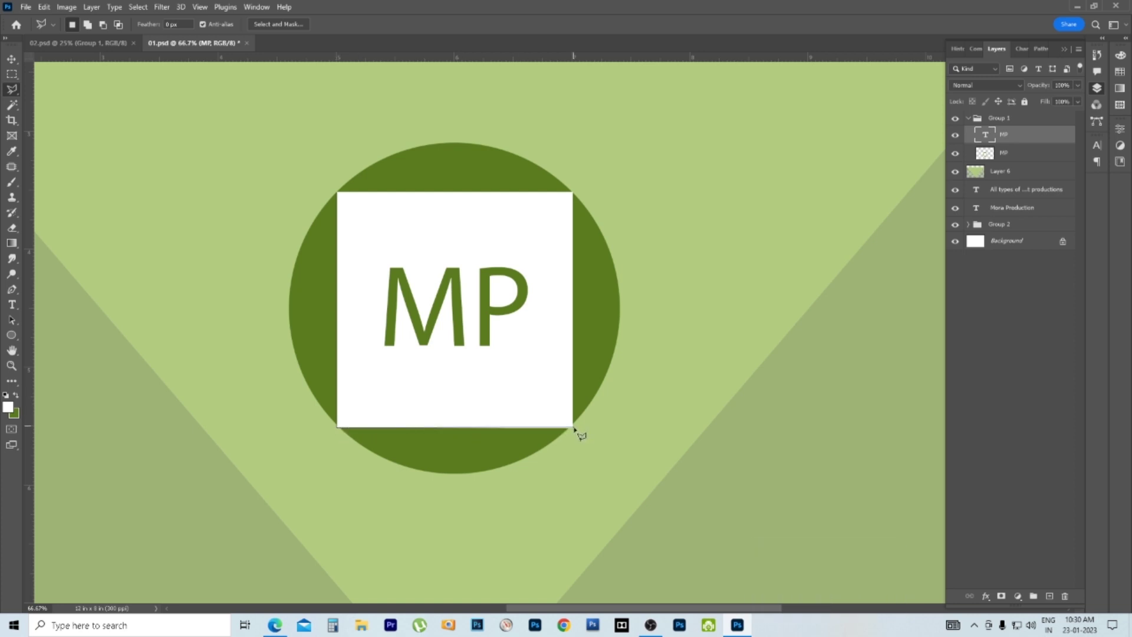
{"action": "left_click_drag", "start_coordinate": [981, 221], "coordinate": [981, 222]}
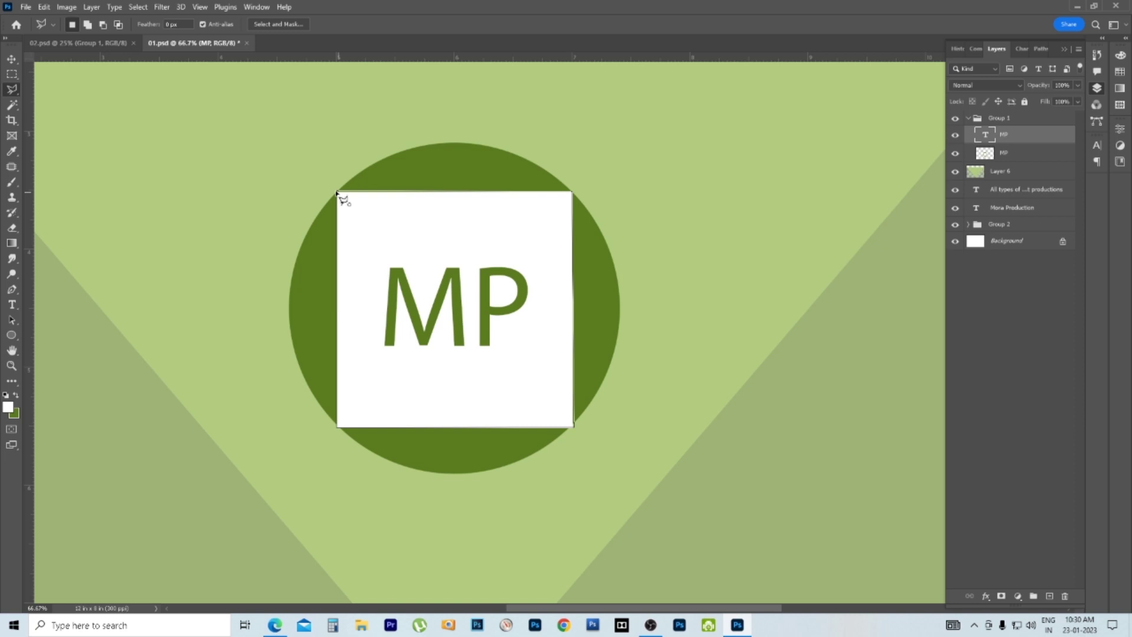
{"action": "left_click", "coordinate": [981, 222]}
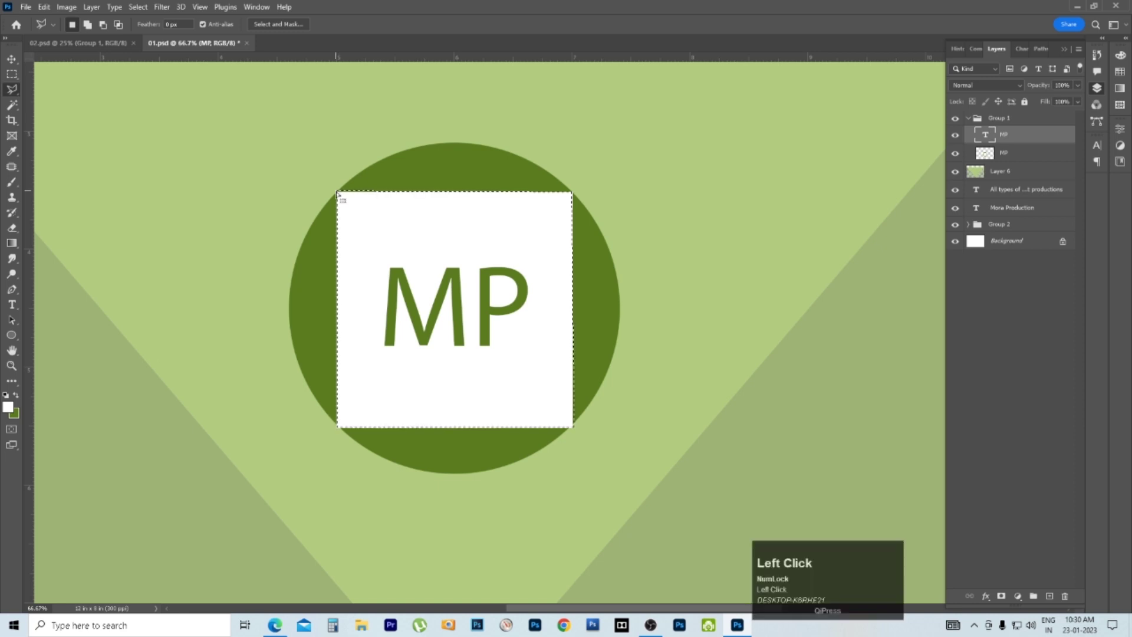
{"action": "key", "text": "space"}
Step: Inspect the selection edges at 700%, then deselect the square and zoom back out
{"action": "left_click_drag", "start_coordinate": [981, 222], "coordinate": [981, 222]}
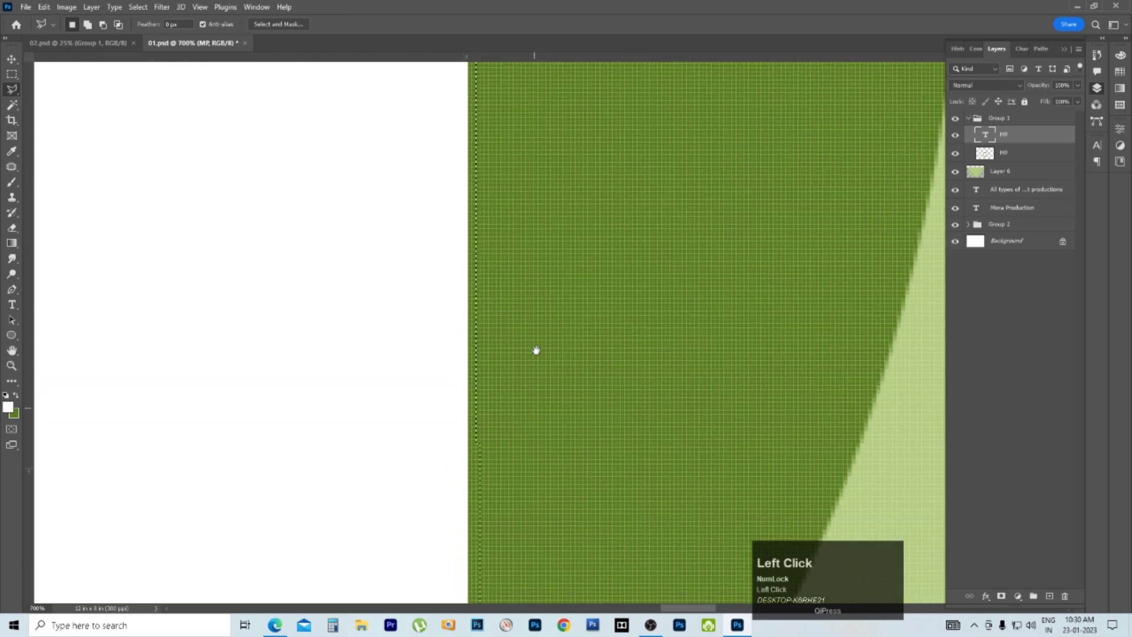
{"action": "left_click_drag", "start_coordinate": [981, 222], "coordinate": [981, 222]}
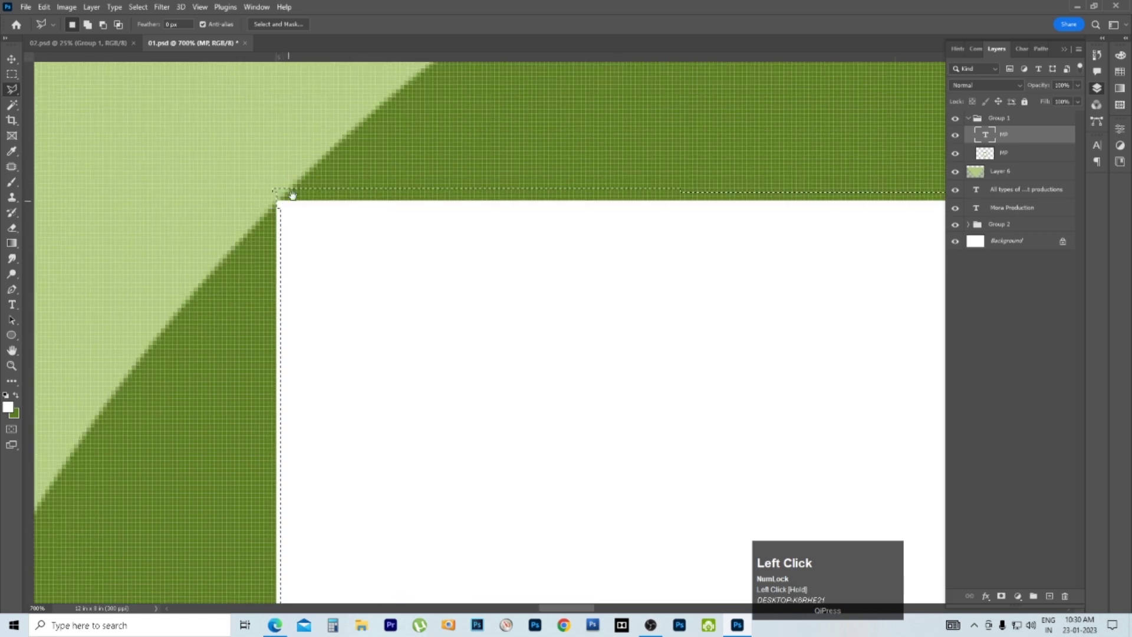
{"action": "key", "text": "ctrl+d"}
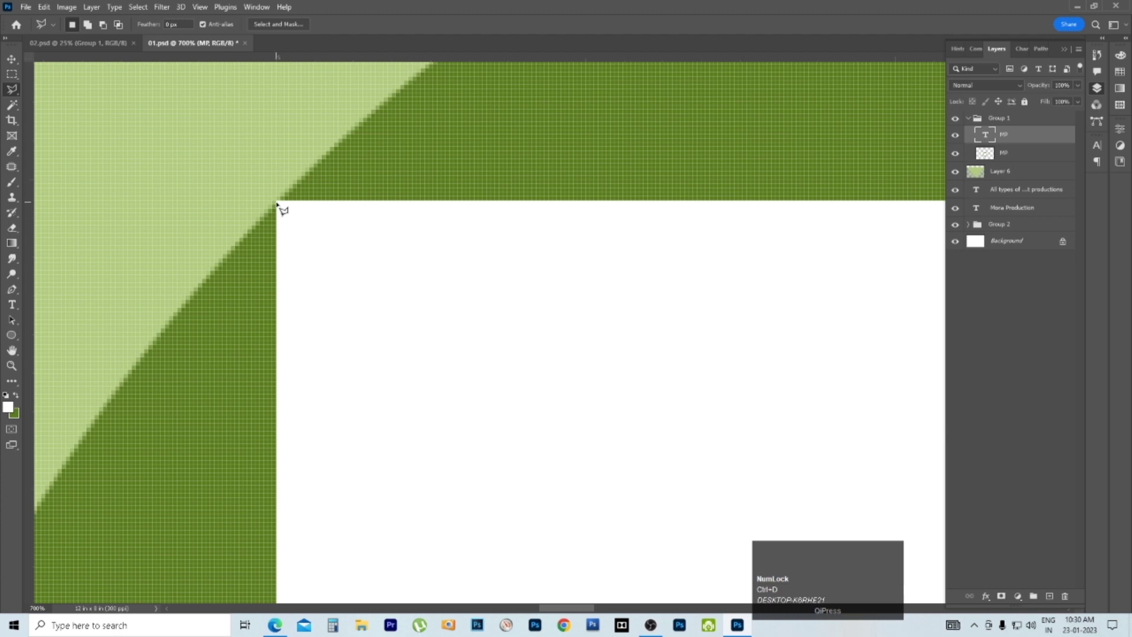
{"action": "left_click", "coordinate": [981, 222]}
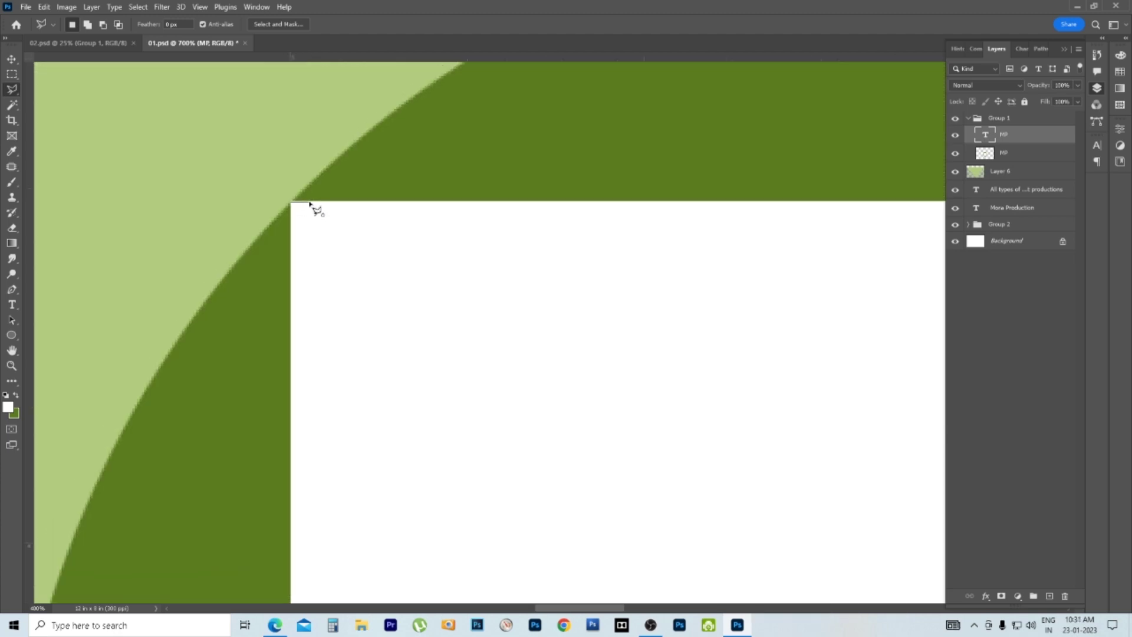
{"action": "key", "text": "ctrl+space"}
{"action": "key", "text": "space"}
Step: Start a new polygonal selection through the square's top-left, top-right and bottom-right corners
{"action": "left_click", "coordinate": [981, 222]}
{"action": "left_click", "coordinate": [981, 222]}
{"action": "left_click", "coordinate": [980, 222]}
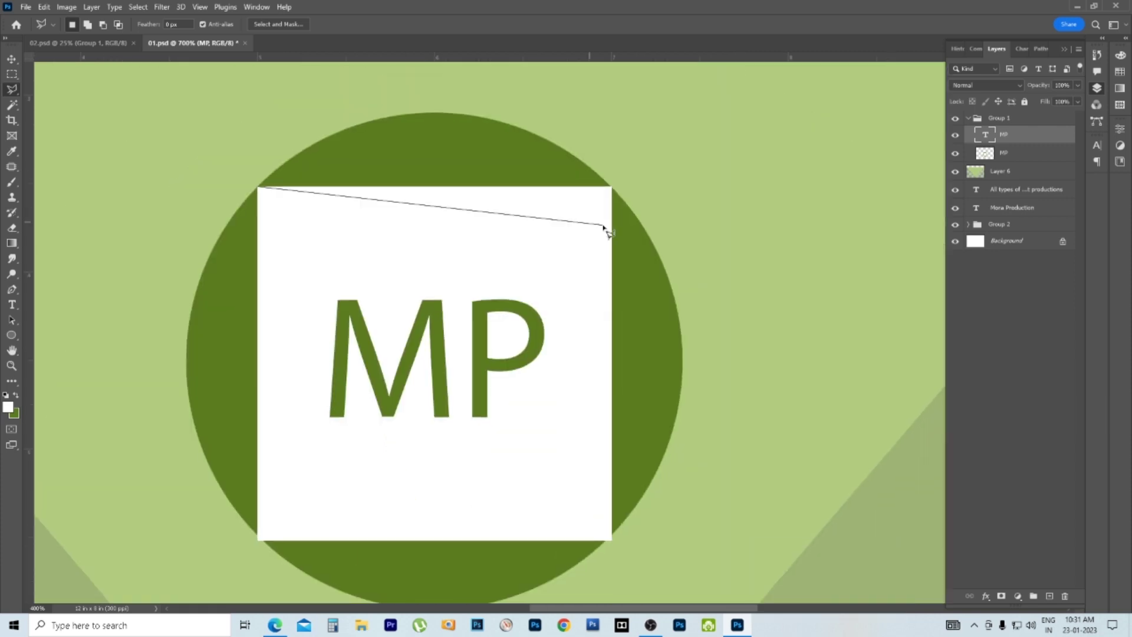
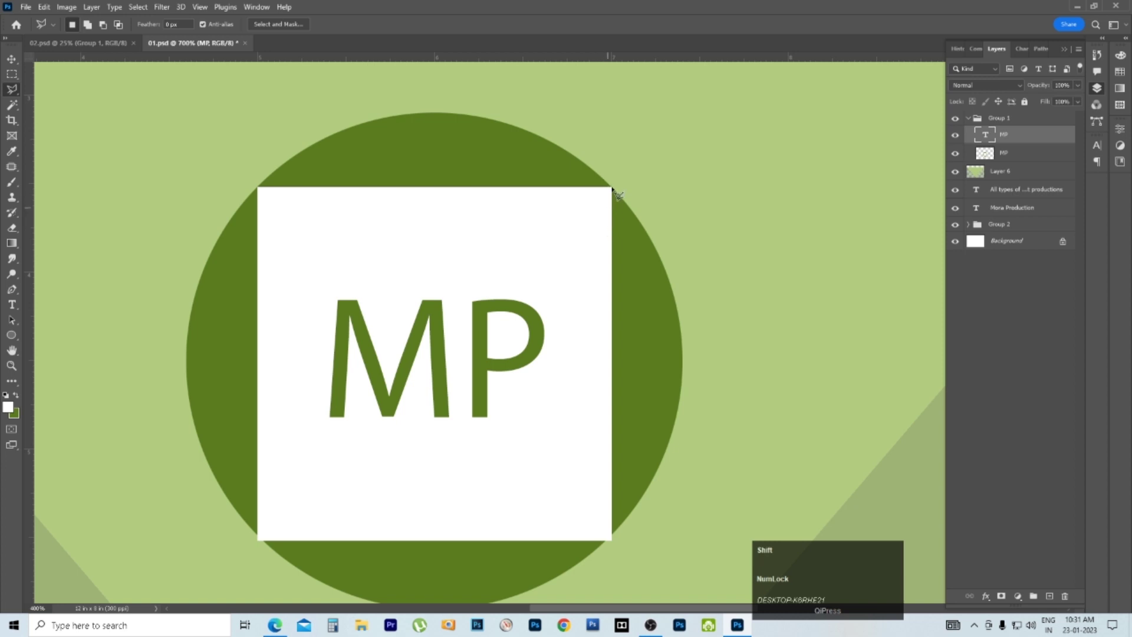
{"action": "left_click", "coordinate": [981, 222]}
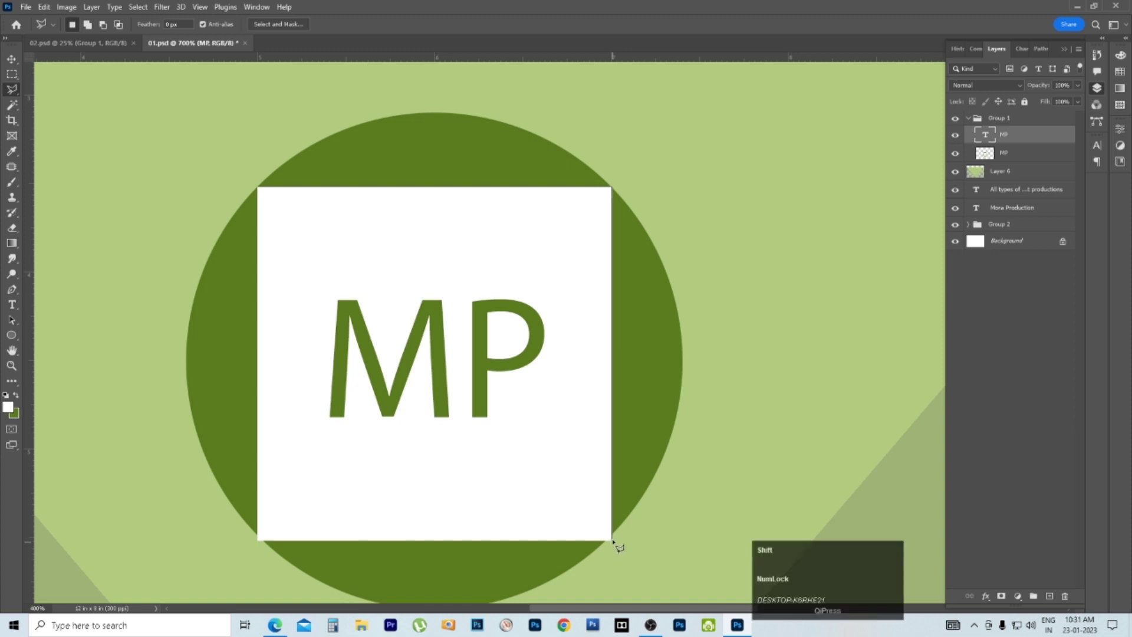
{"action": "left_click", "coordinate": [981, 222]}
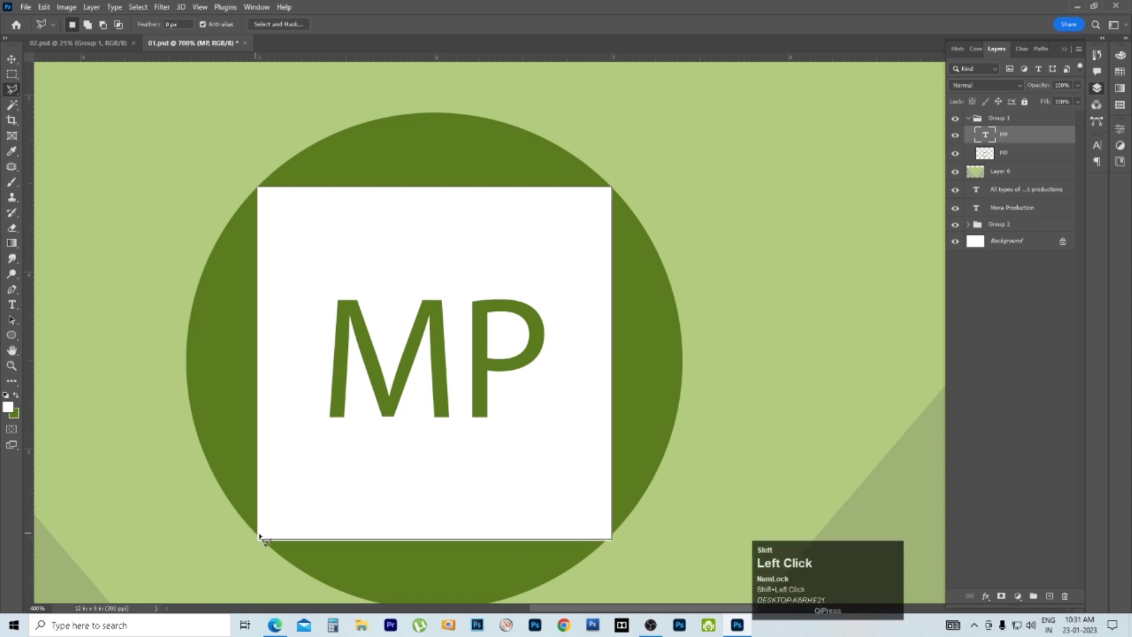